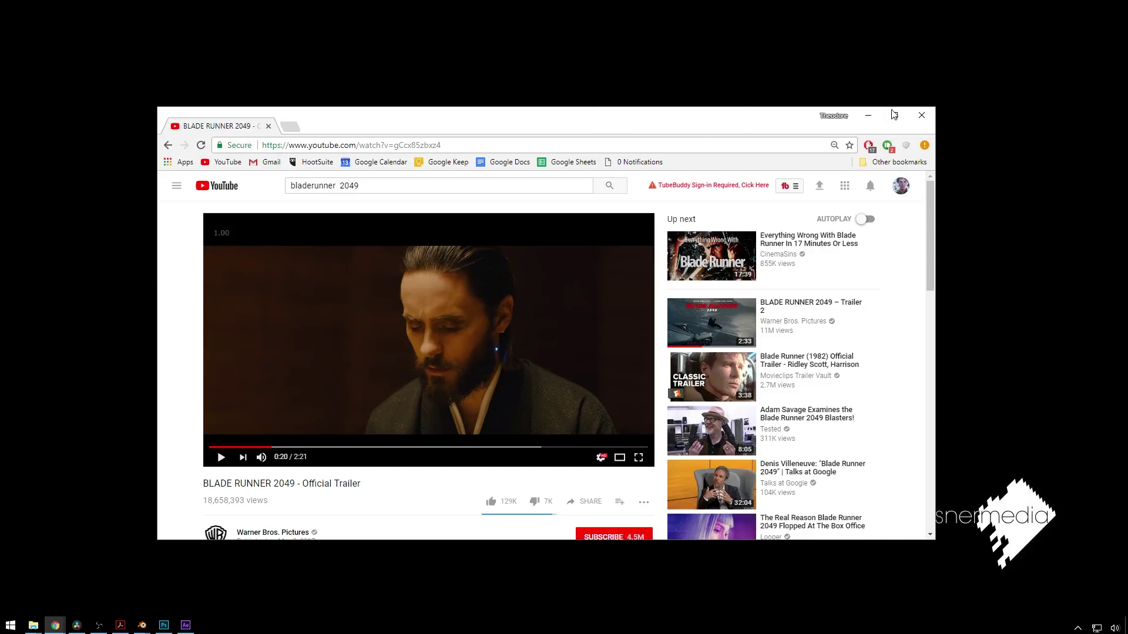
# - Close the Chrome window with the Blade Runner 2049 trailer to return to Resolve
pyautogui.click(874, 112)
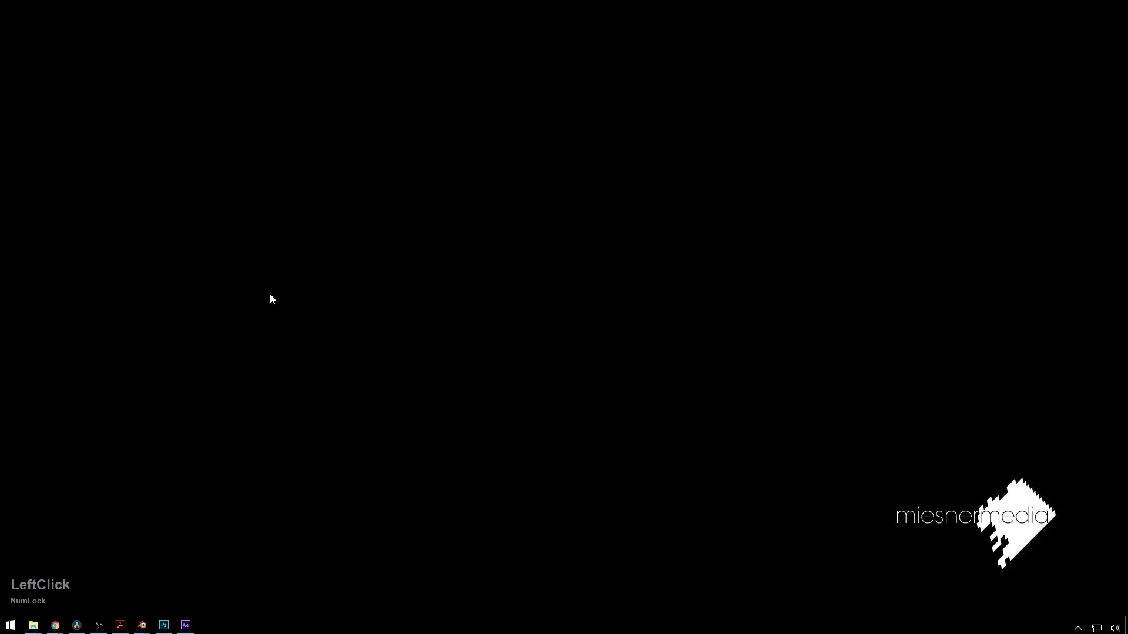
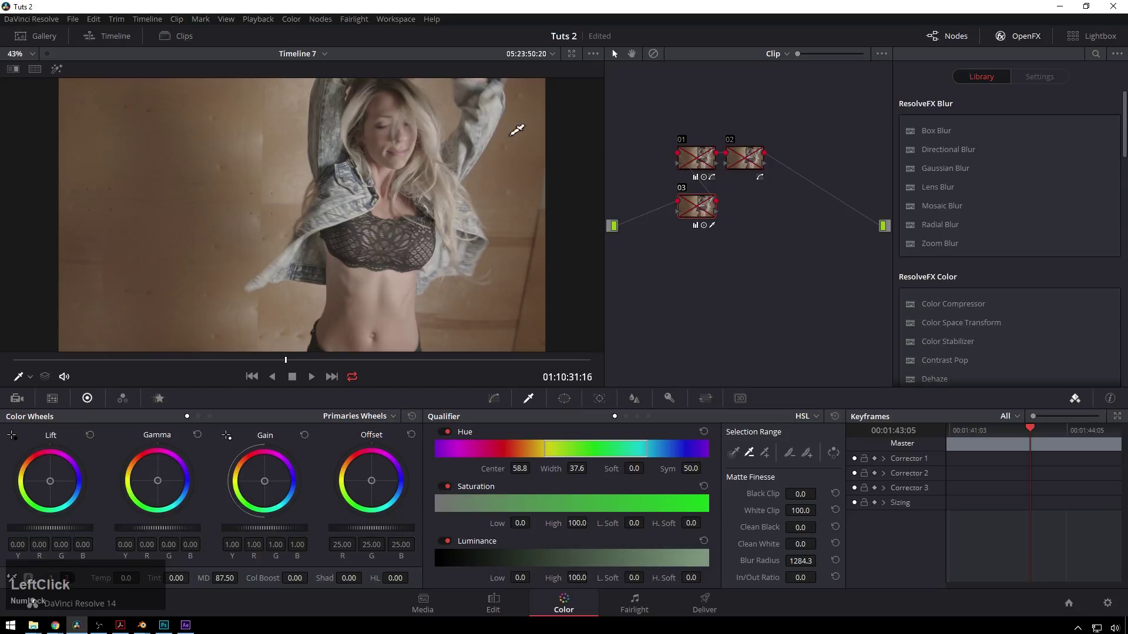
# - Reset all grades and nodes, then grade node 01 toward a warm orange tone
pyautogui.rightClick(823, 297)
pyautogui.click(847, 305)
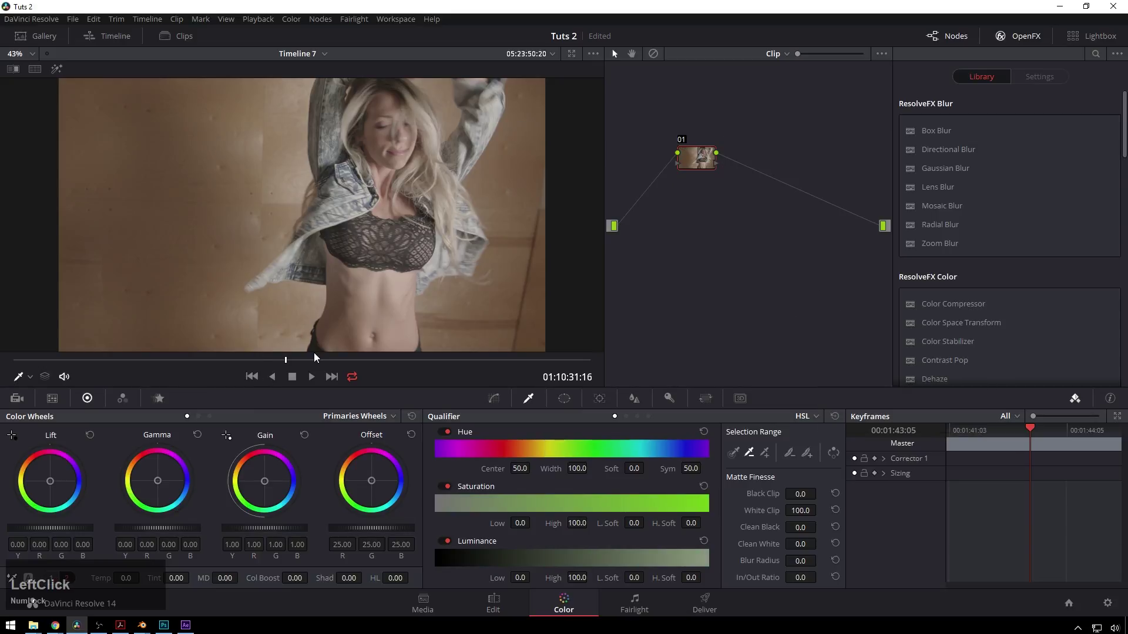
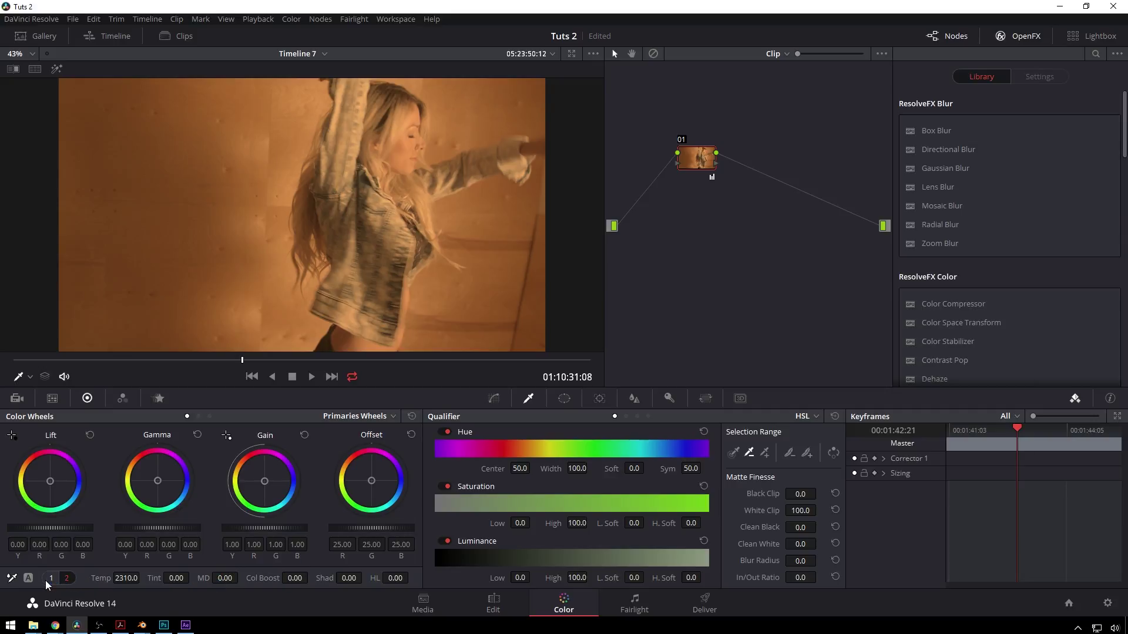
pyautogui.press('alt+Num_Lock')
# - Add serial node 02 and shape an S-curve that raises highlights and darkens shadows
pyautogui.press('alt+s')
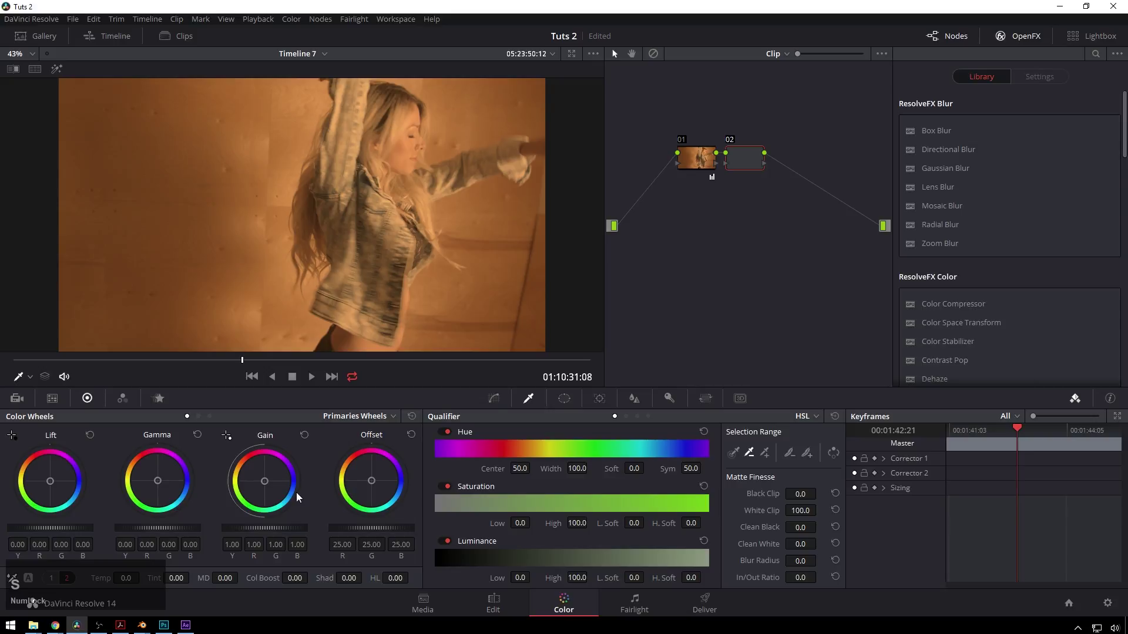
pyautogui.click(501, 405)
pyautogui.click(612, 423)
pyautogui.click(694, 440)
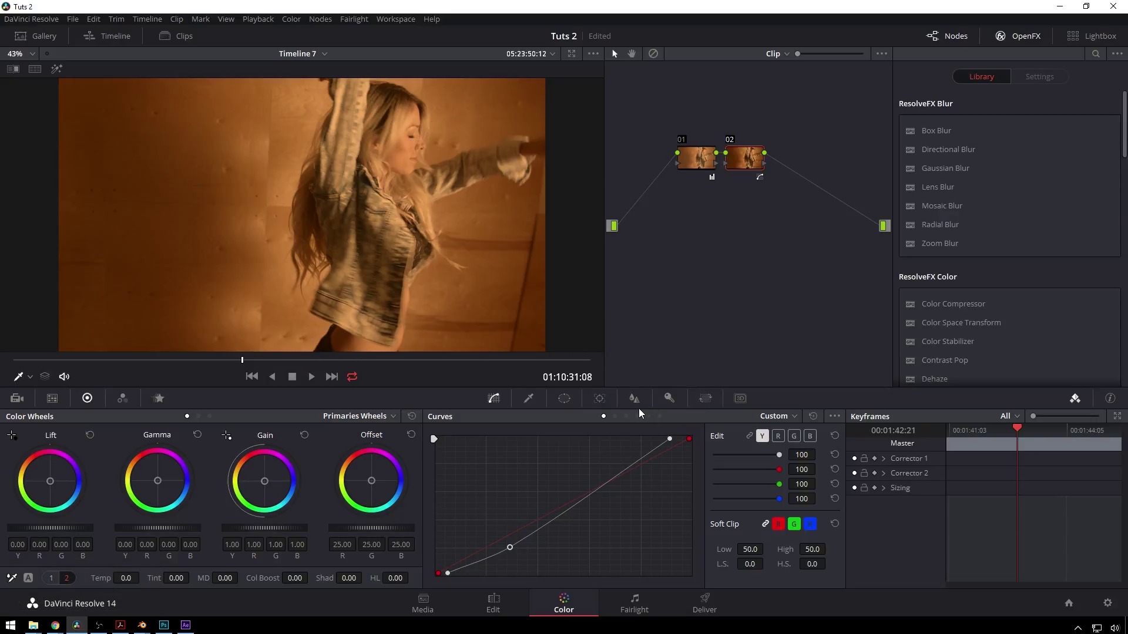
# - Lower Lum vs Sat at the darkest and brightest tones, then save the look as a grade version
pyautogui.click(652, 417)
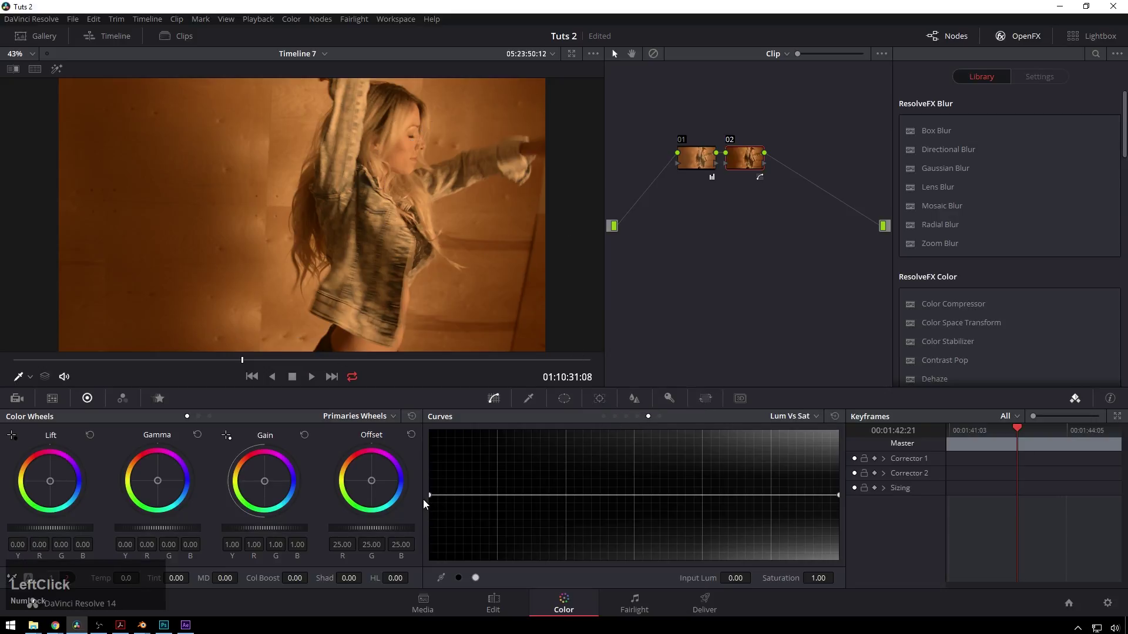
pyautogui.click(436, 499)
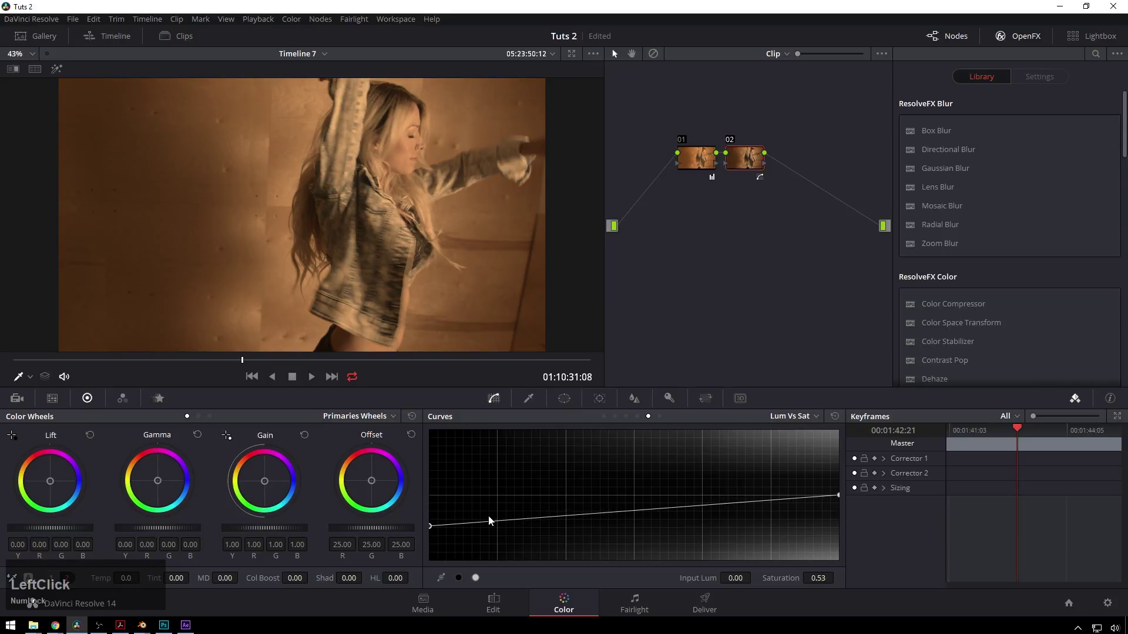
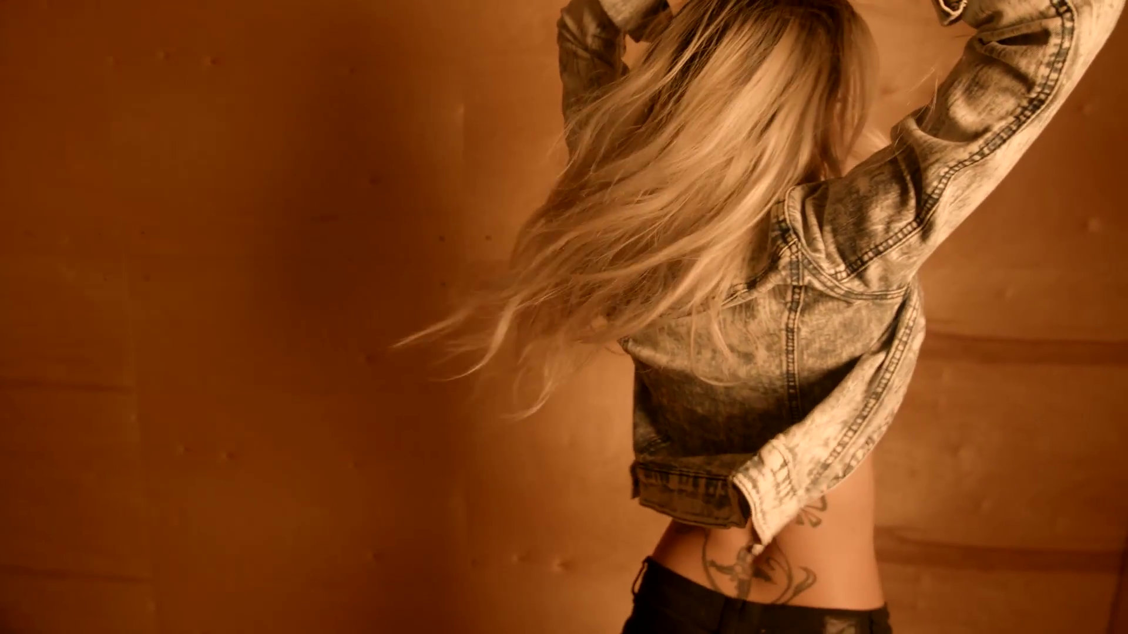
pyautogui.press('ctrl+Num_Lock')
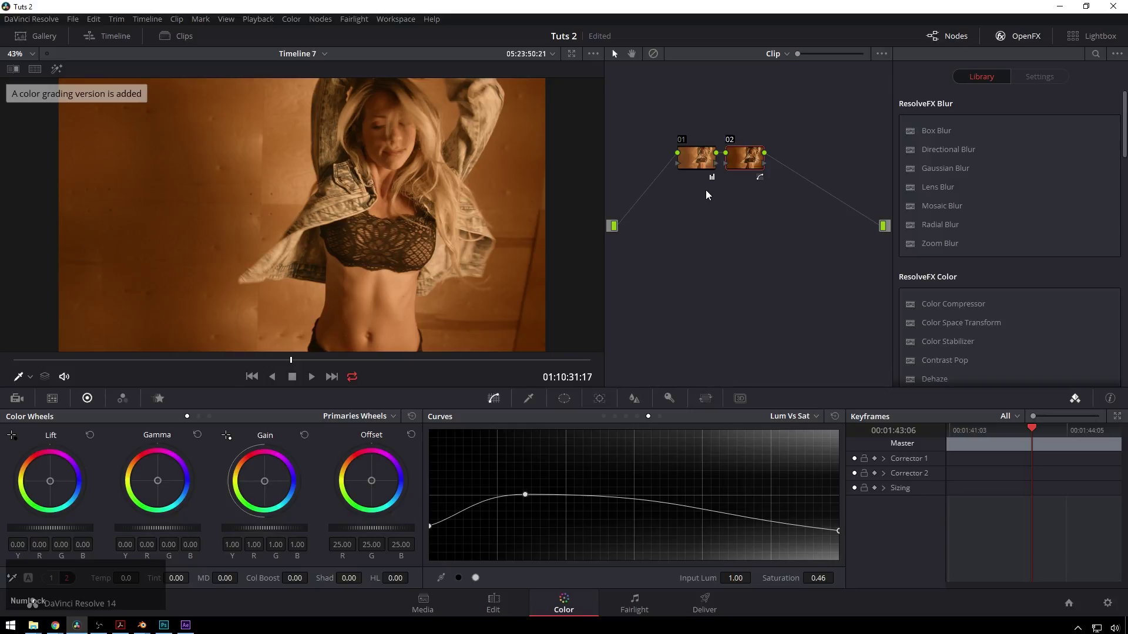
# - Reset all grades and nodes so the clip returns to one ungraded node
pyautogui.rightClick(735, 196)
pyautogui.click(743, 205)
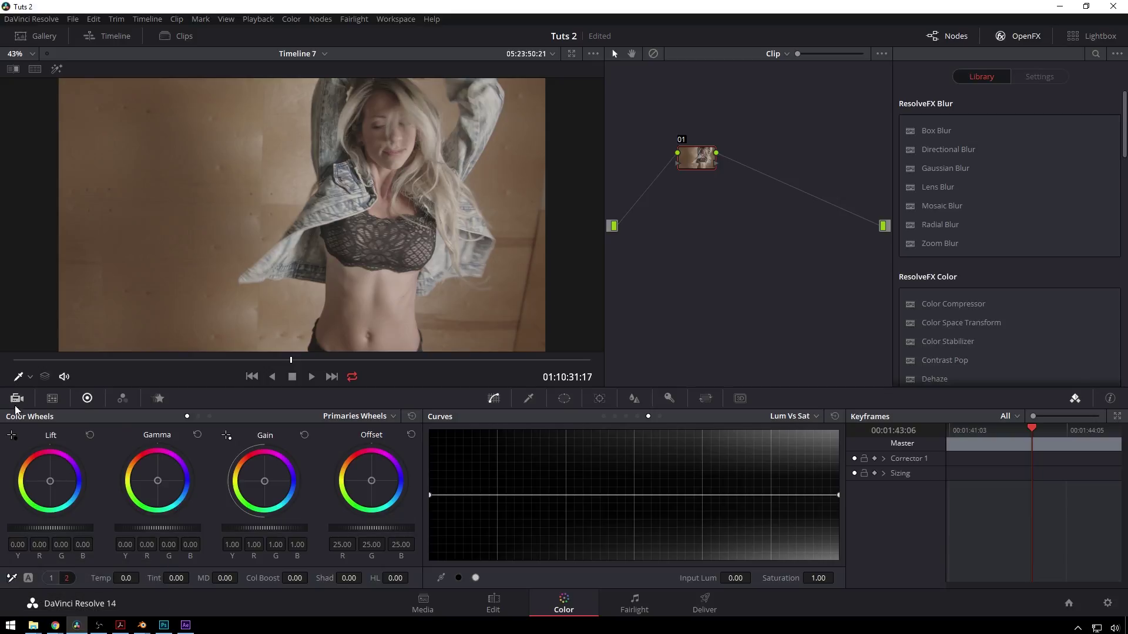
# - Decode Camera Raw using Clip settings with Custom white balance
pyautogui.click(24, 403)
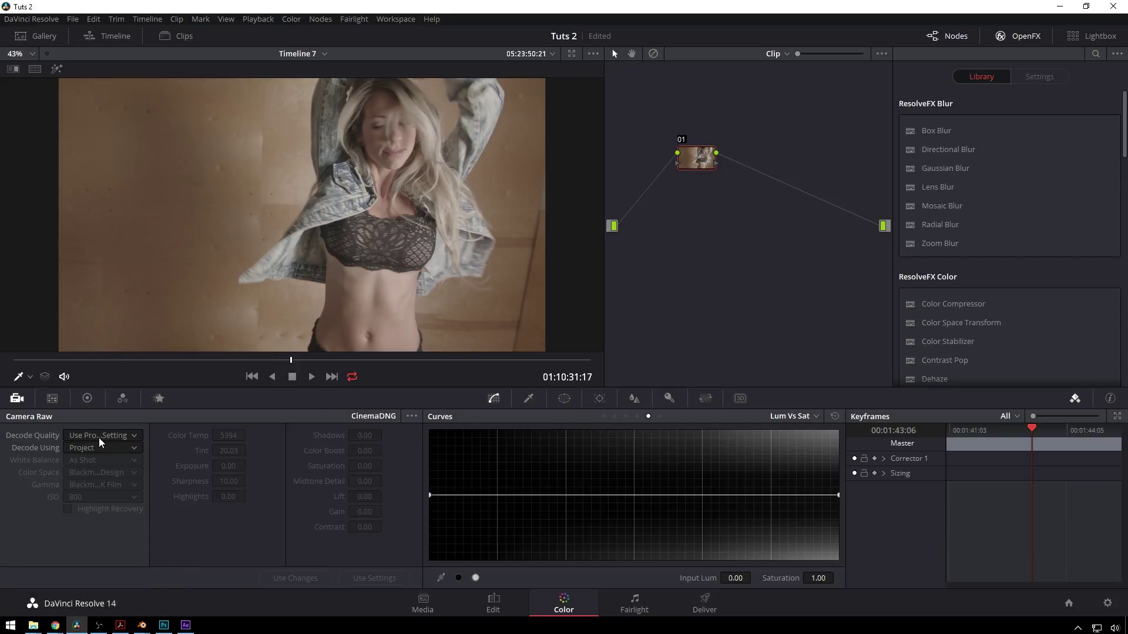
pyautogui.click(103, 457)
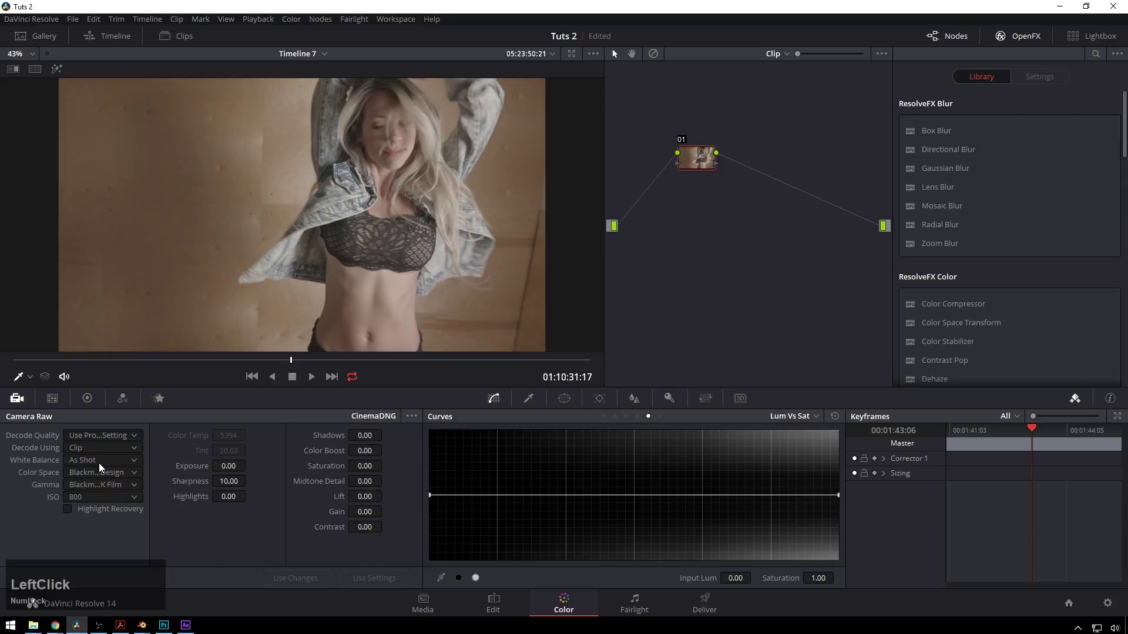
pyautogui.click(86, 574)
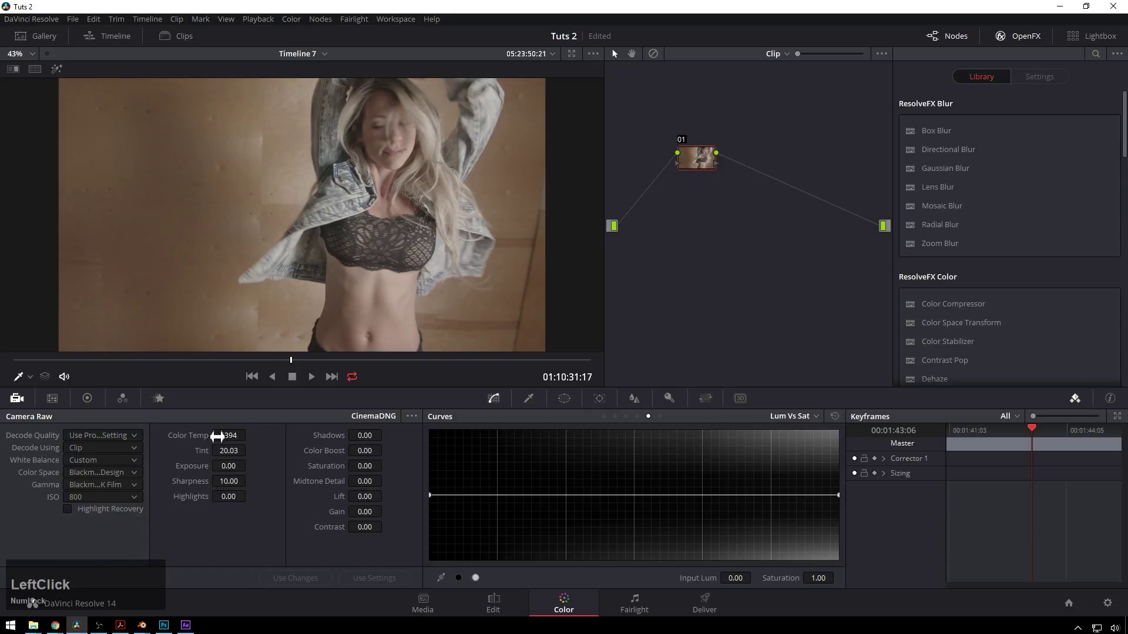
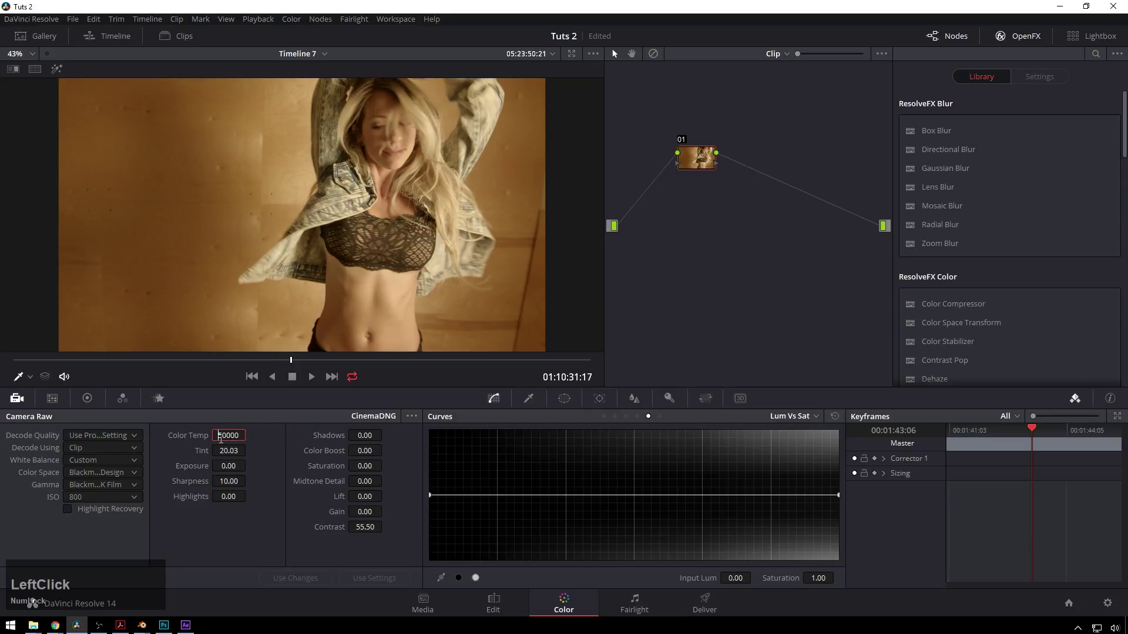
# - Set raw Color Temp to 50000 and Contrast to 55.50 for a warmer image
pyautogui.press('Delete')
pyautogui.press('KP_8')
pyautogui.press('KP_Enter')
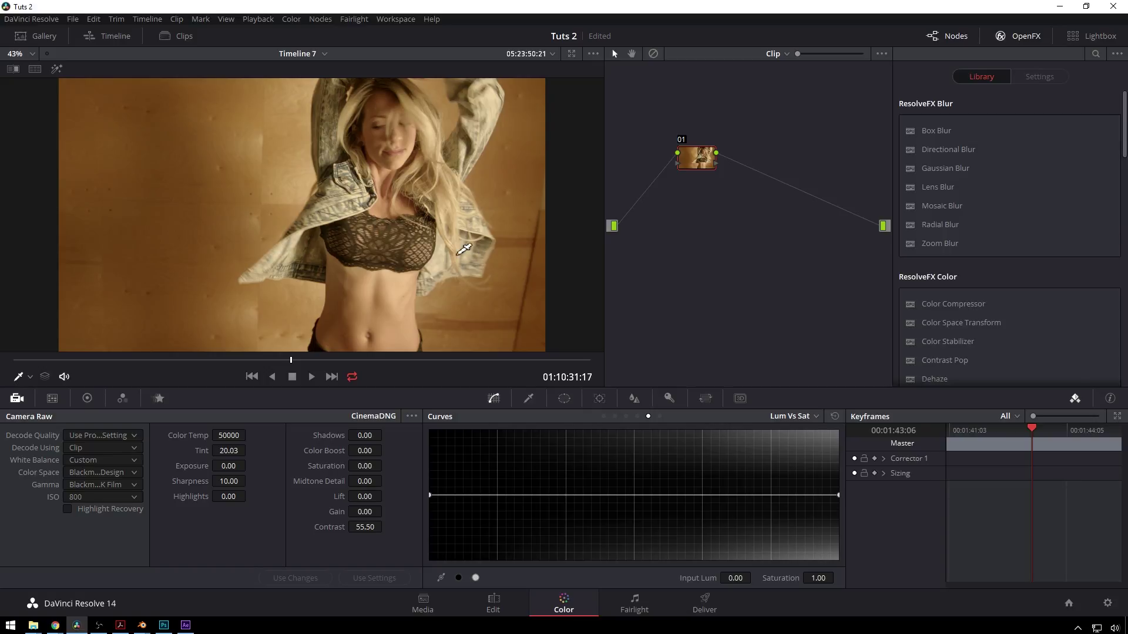
pyautogui.click(714, 258)
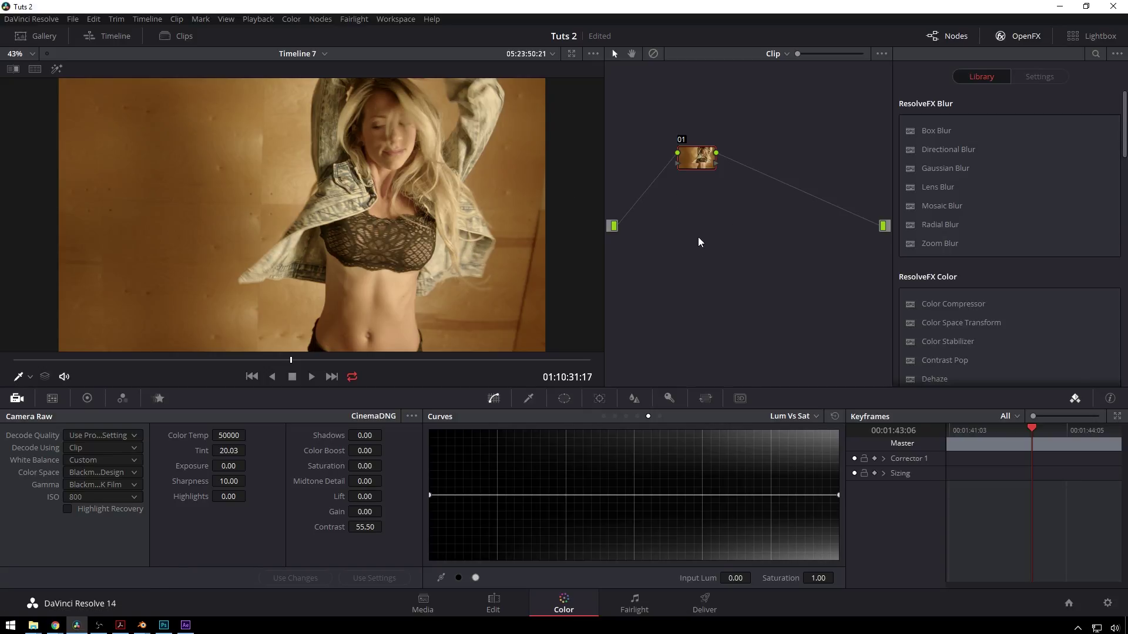